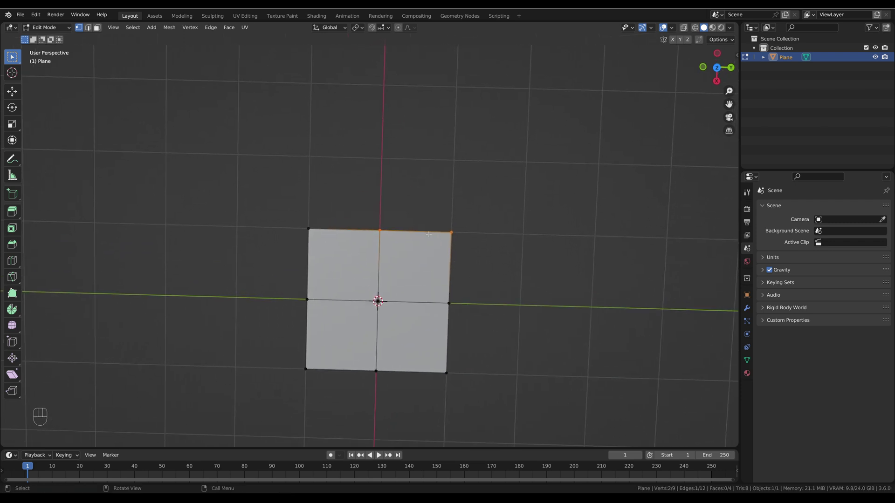
# Extrude new squares upward from the top edge and out to the right.
pyautogui.press('e')
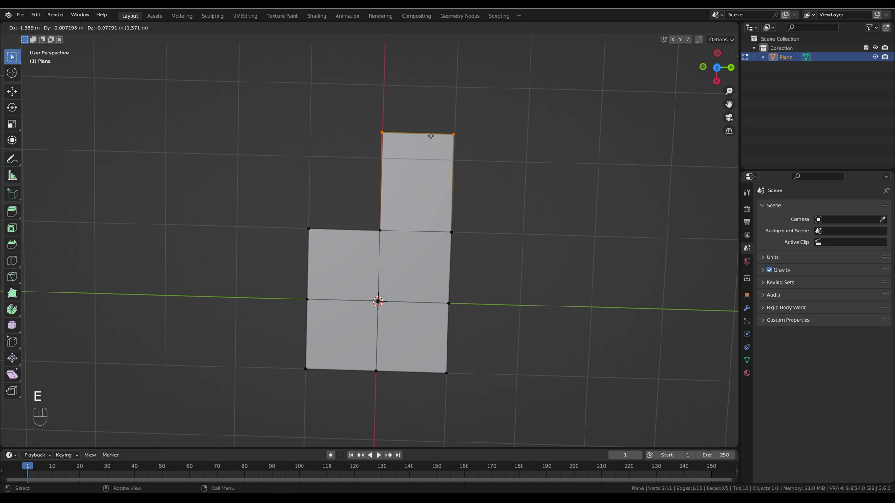
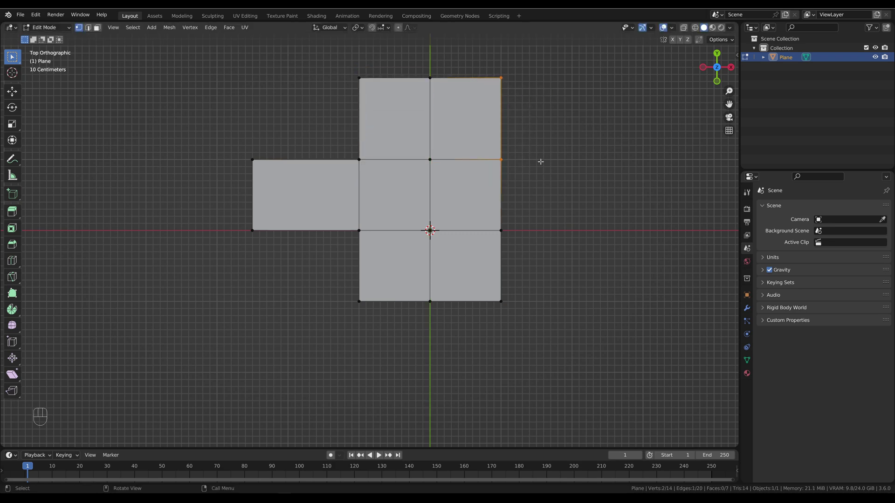
pyautogui.press('e')
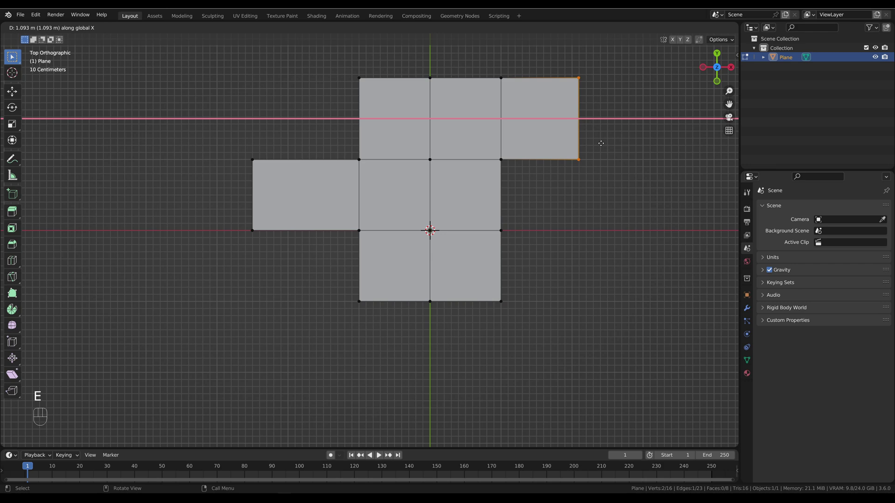
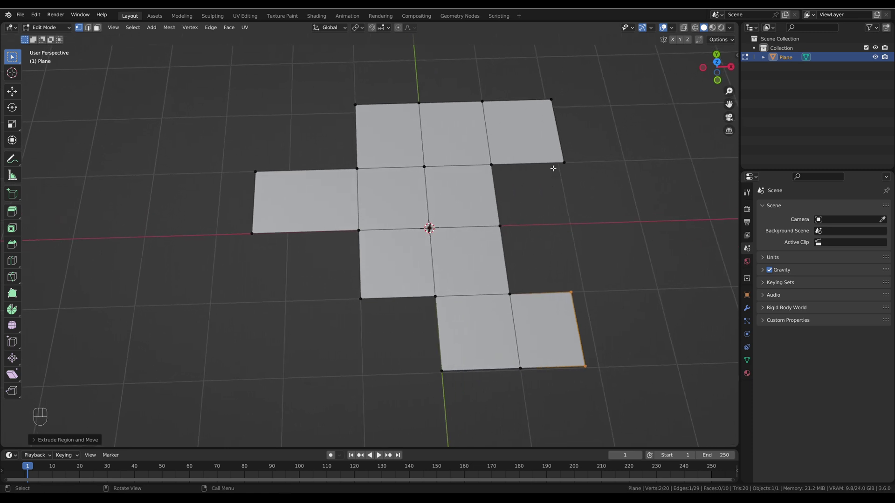
# Bevel the top-right square's outer corner vertices into a smooth multi-segment rounded end.
pyautogui.click(429, 228)
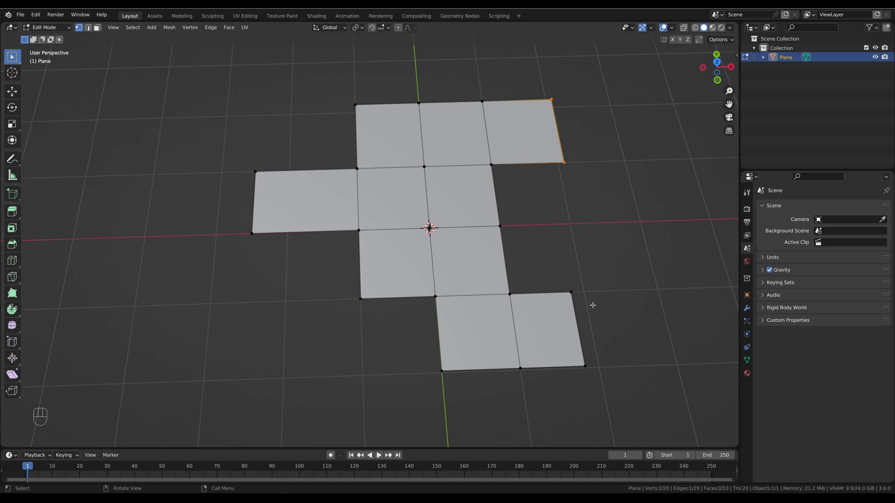
pyautogui.press('ctrl+shift+b')
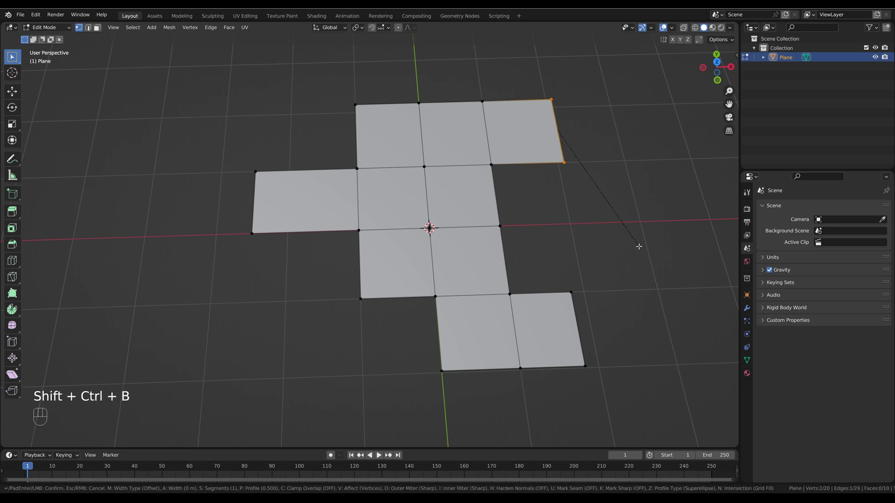
pyautogui.press('ctrl+shift+b')
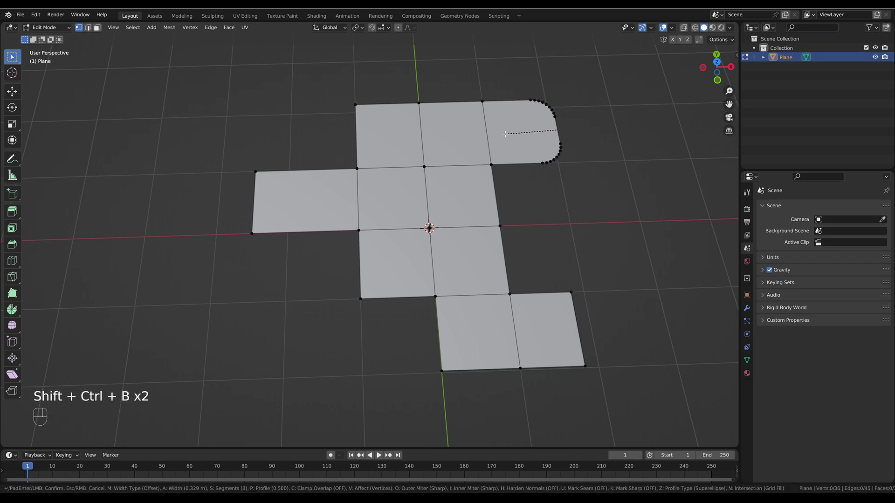
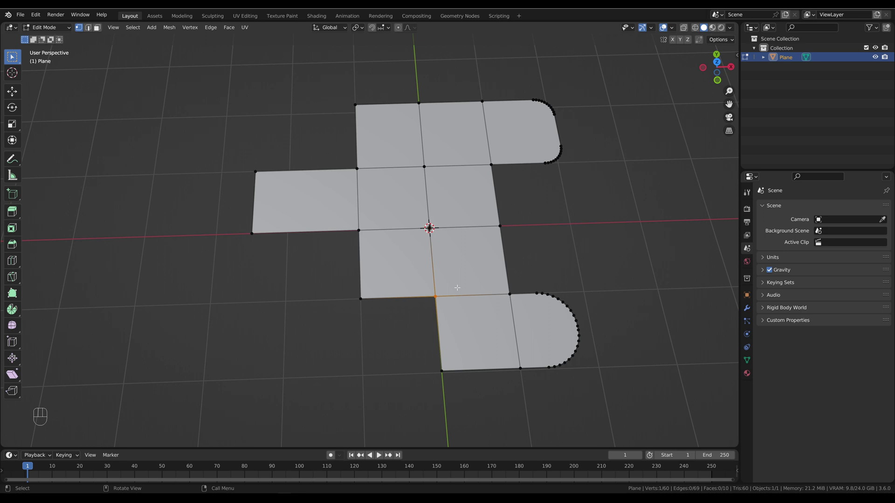
# Try rounding the inner corner, then undo the messy bevel result.
pyautogui.press('ctrl+shift+b')
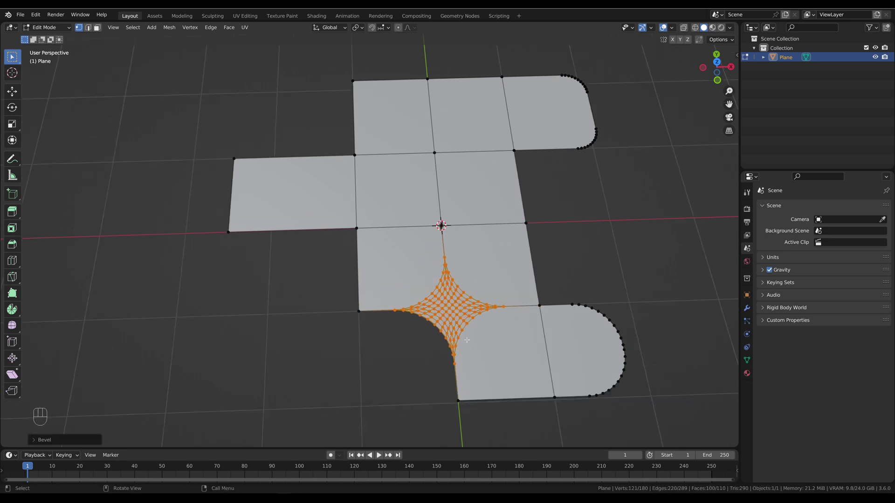
pyautogui.press('ctrl+a')
pyautogui.press('ctrl+a')
pyautogui.press('ctrl+a')
pyautogui.press('ctrl+a')
pyautogui.press('ctrl+z')
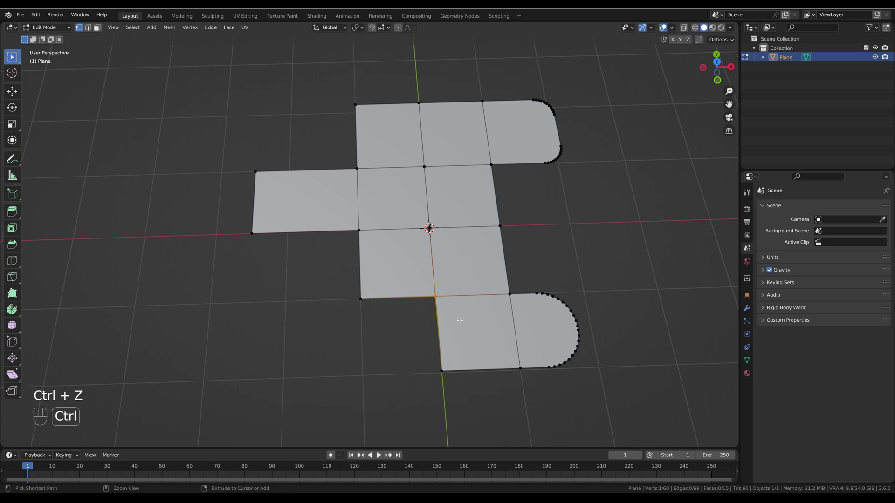
# Select the whole mesh and dissolve the inner edges into one face.
pyautogui.press('a')
pyautogui.press('Delete')
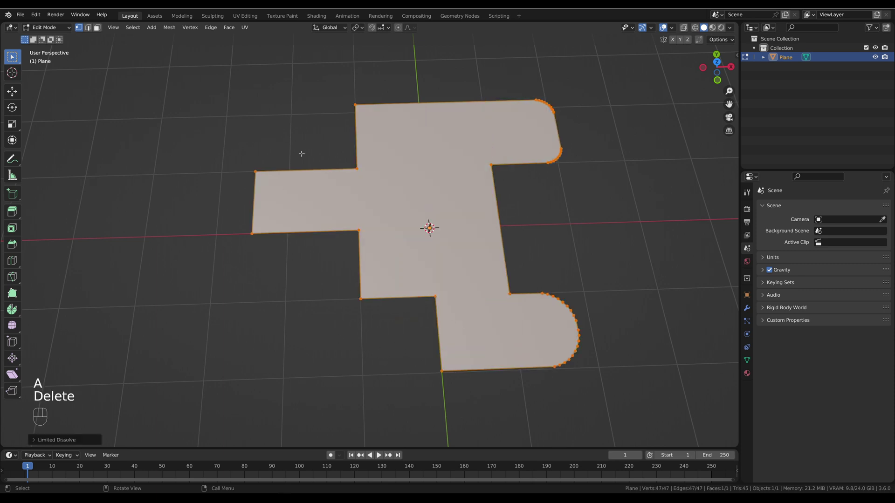
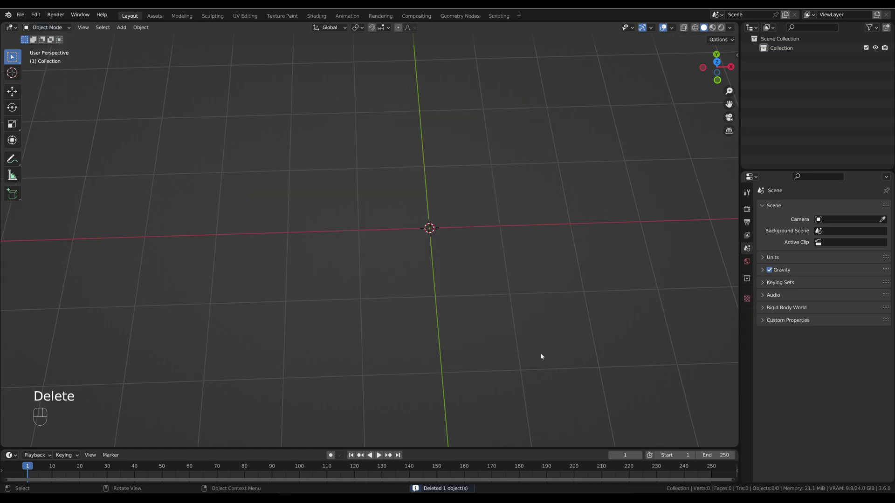
# Undo all the way back to the plain square cross layout with no corner rounding.
pyautogui.press('ctrl+z')
pyautogui.press('ctrl+z')
pyautogui.press('ctrl+z')
pyautogui.press('ctrl+z')
pyautogui.press('ctrl+z')
pyautogui.press('ctrl+z')
pyautogui.press('ctrl+z')
pyautogui.press('ctrl+z')
pyautogui.press('ctrl+z')
pyautogui.press('ctrl+z')
pyautogui.press('ctrl+z')
pyautogui.press('ctrl+z')
pyautogui.press('ctrl+z')
pyautogui.press('ctrl+z')
pyautogui.press('ctrl+z')
pyautogui.press('ctrl+z')
pyautogui.press('ctrl+z')
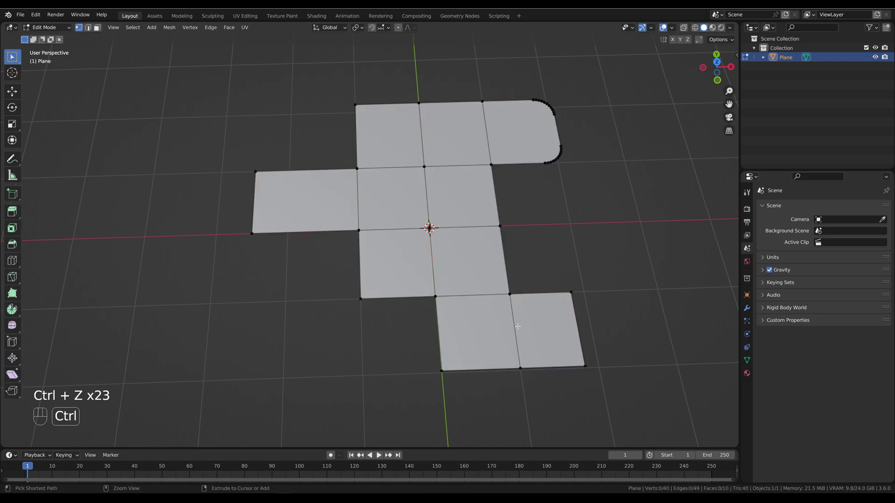
pyautogui.press('ctrl+z')
pyautogui.press('ctrl+z')
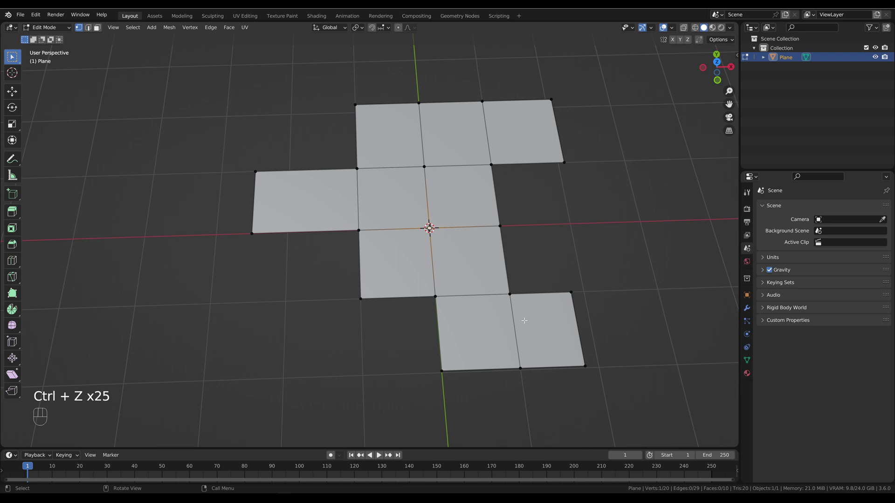
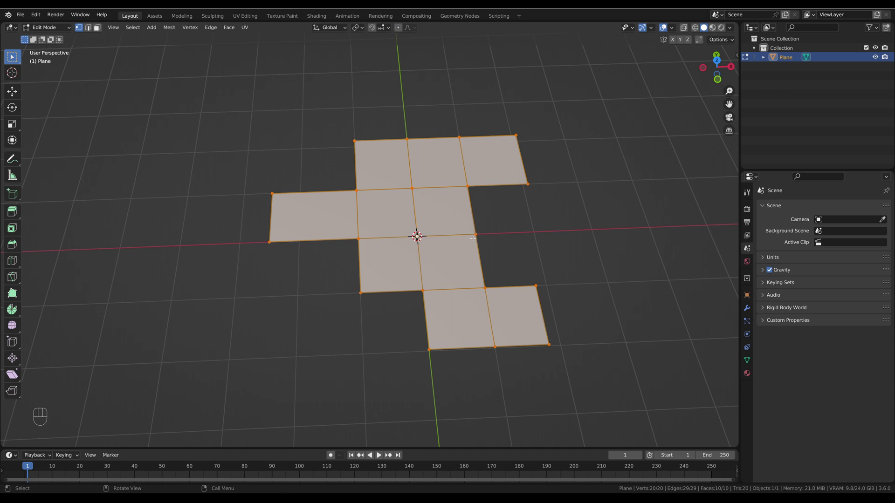
# Dissolve all squares into a single sharp-cornered face and return to Object Mode.
pyautogui.press('Delete')
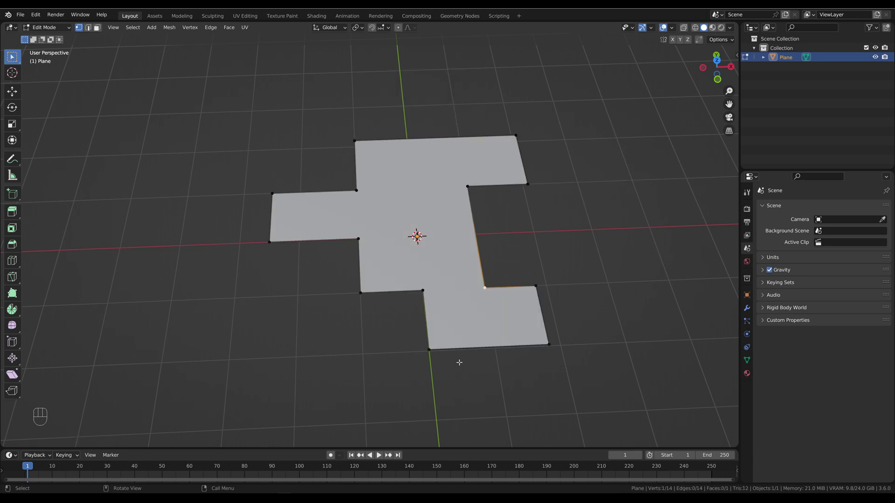
pyautogui.click(39, 32)
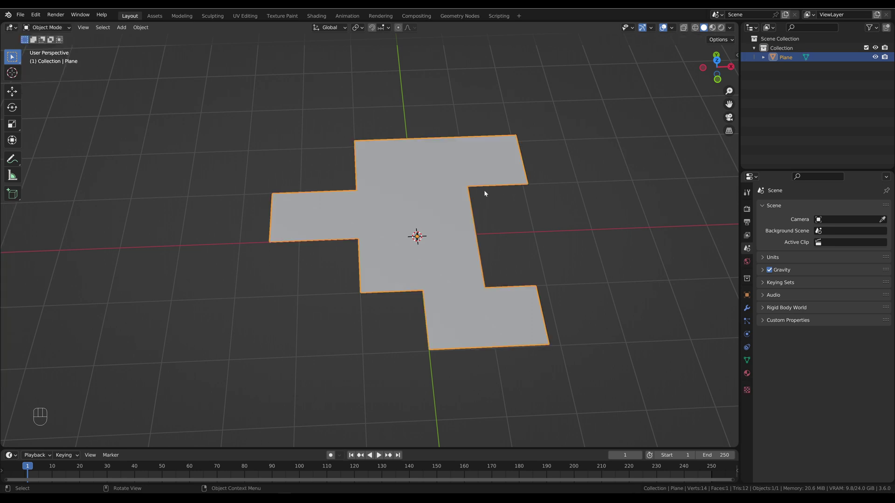
# Enlarge the timeline area and zoom out to see the whole curve outline.
pyautogui.moveTo(144, 29); pyautogui.dragTo(254, 303)
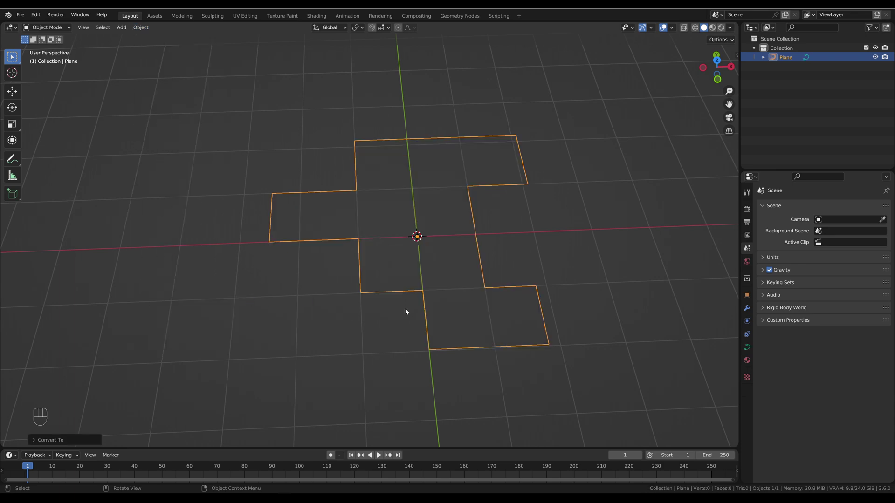
pyautogui.moveTo(380, 290); pyautogui.dragTo(381, 303)
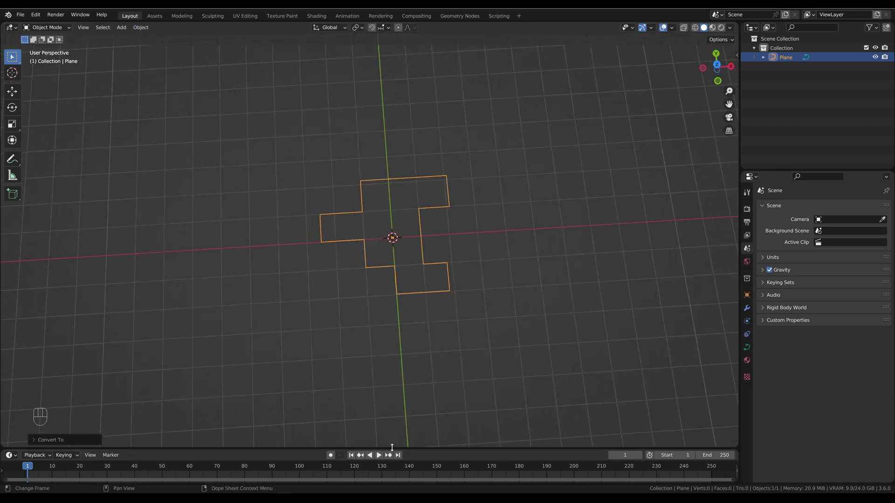
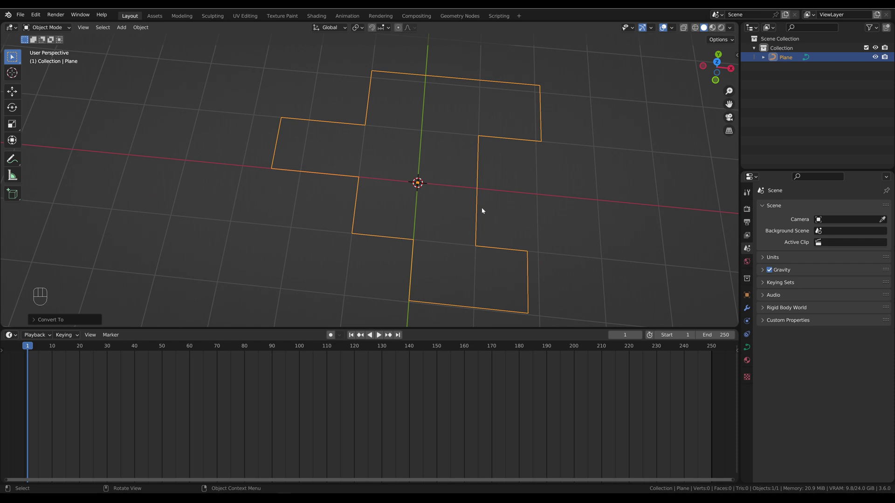
# Look down on the outline and show the curve's Geometry settings.
pyautogui.moveTo(477, 202); pyautogui.dragTo(454, 193)
pyautogui.middleClick(442, 216)
pyautogui.middleClick(458, 199)
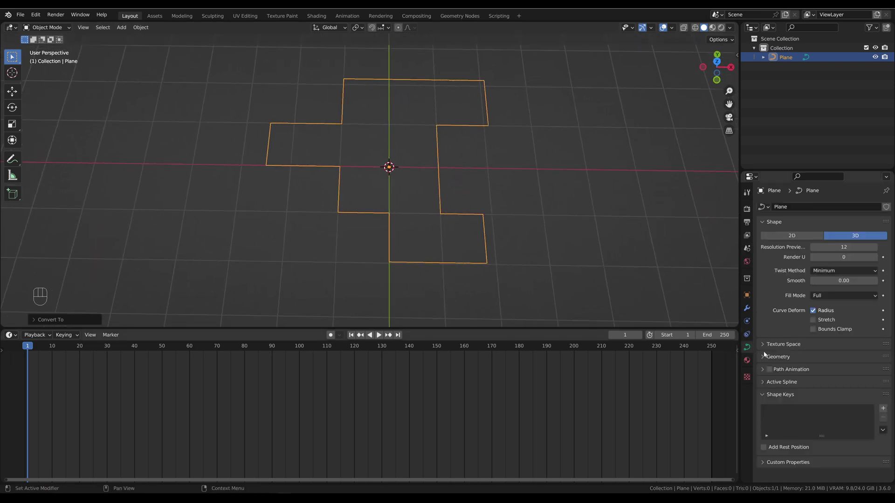
pyautogui.click(768, 361)
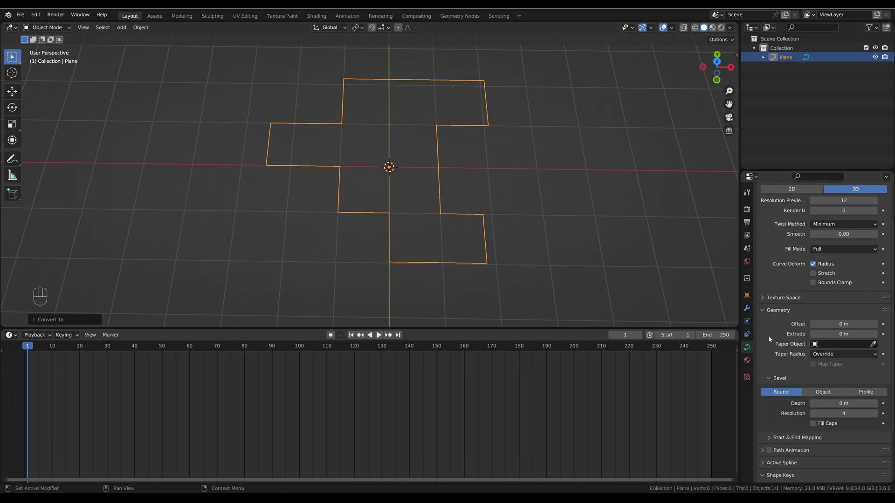
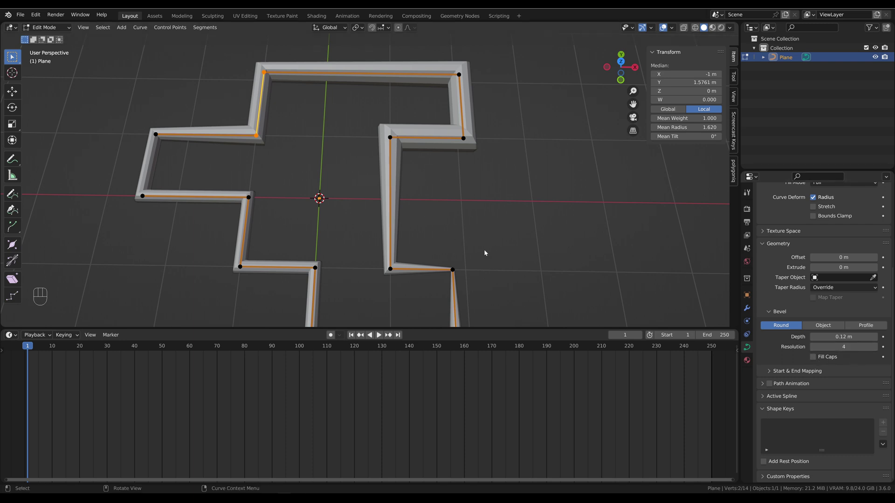
# Undo the radius and bevel edits until the curve is a thin outline in Object Mode.
pyautogui.press('ctrl+z')
pyautogui.press('ctrl+z')
pyautogui.press('ctrl+z')
pyautogui.press('ctrl+z')
pyautogui.press('ctrl+z')
pyautogui.press('ctrl+z')
pyautogui.press('ctrl+z')
pyautogui.press('ctrl+z')
pyautogui.press('ctrl+z')
pyautogui.press('ctrl+z')
pyautogui.press('ctrl+z')
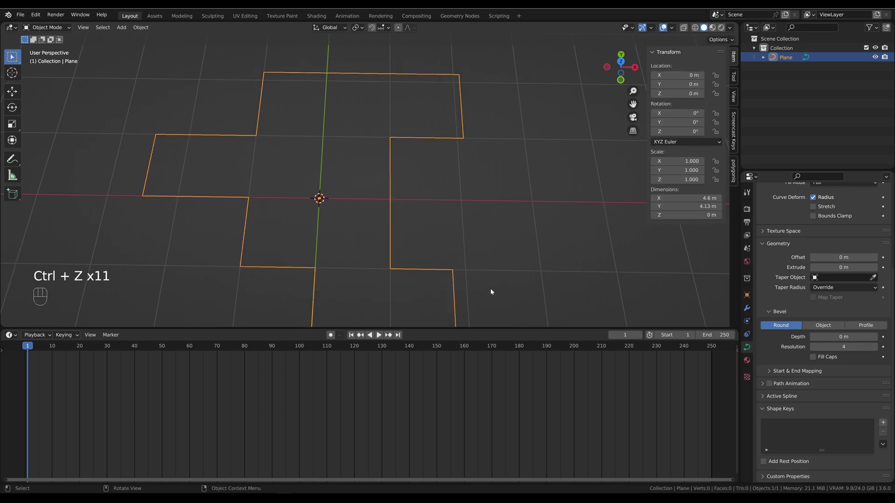
# Zoom out and recentre the view on the whole cross outline.
pyautogui.moveTo(477, 247); pyautogui.dragTo(487, 193)
pyautogui.moveTo(466, 193); pyautogui.dragTo(479, 227)
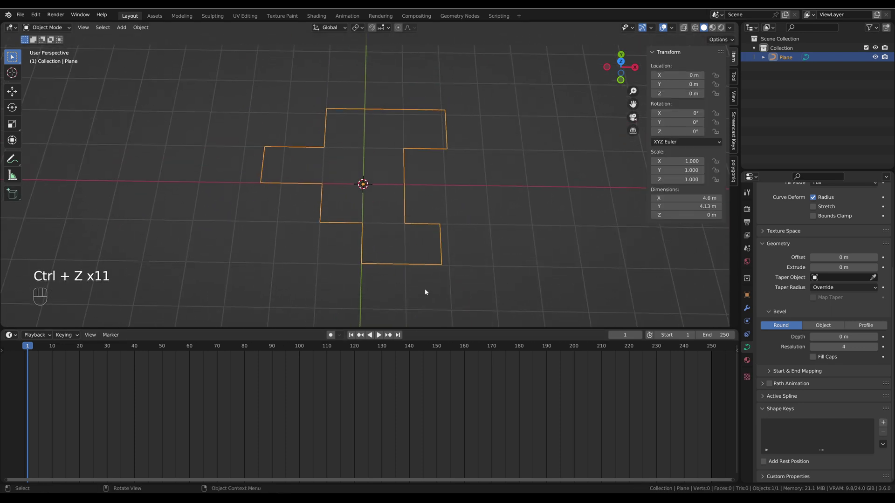
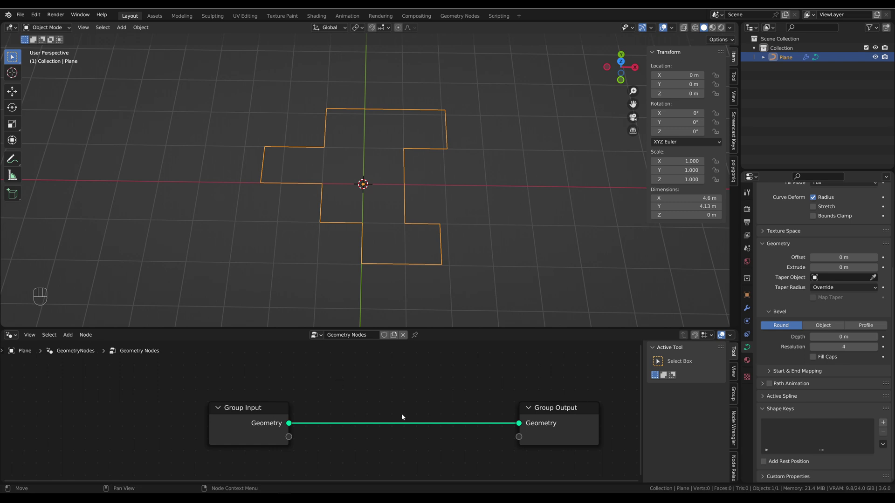
# Add a Fill Curve node to the tree, then remove it again.
pyautogui.moveTo(295, 427); pyautogui.dragTo(395, 374)
pyautogui.press('l')
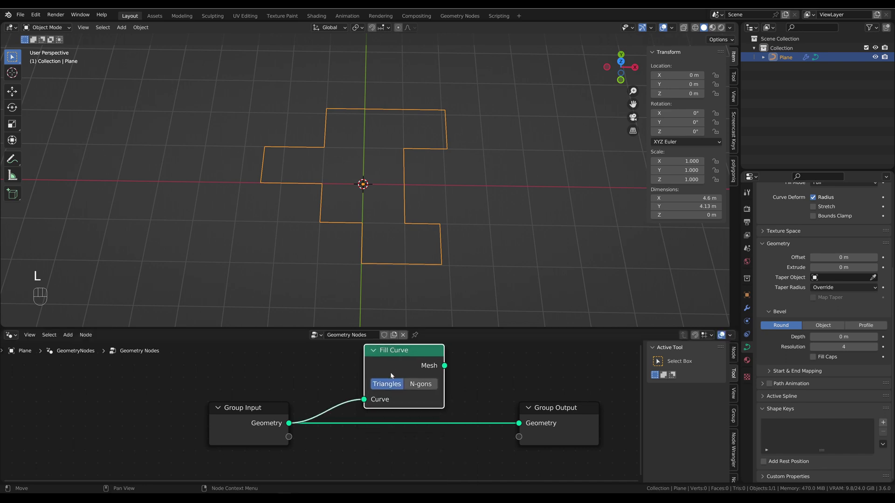
pyautogui.press('Delete')
# Add a Fillet Curve node onto the link feeding Group Output.
pyautogui.moveTo(396, 358); pyautogui.dragTo(305, 413)
pyautogui.moveTo(291, 424); pyautogui.dragTo(389, 394)
pyautogui.press('l')
pyautogui.click(411, 376)
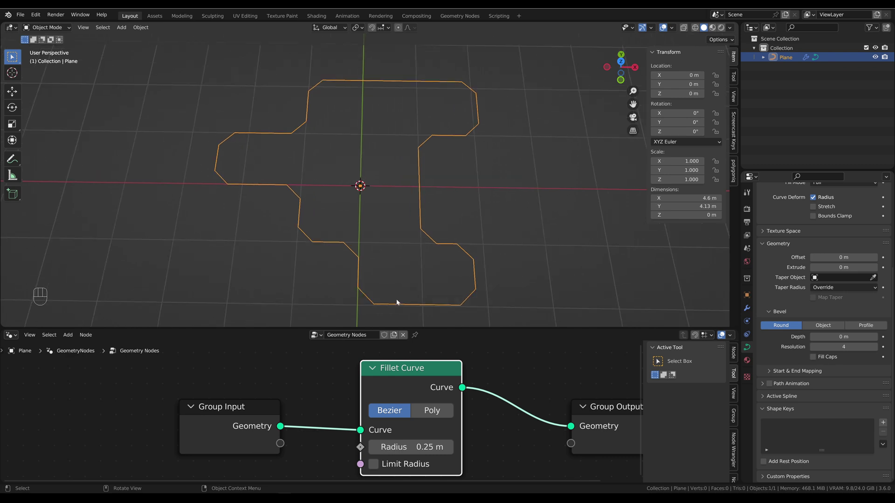
# Orbit to a top view and shift the node tree right to make room before Fillet Curve.
pyautogui.moveTo(391, 268); pyautogui.dragTo(372, 237)
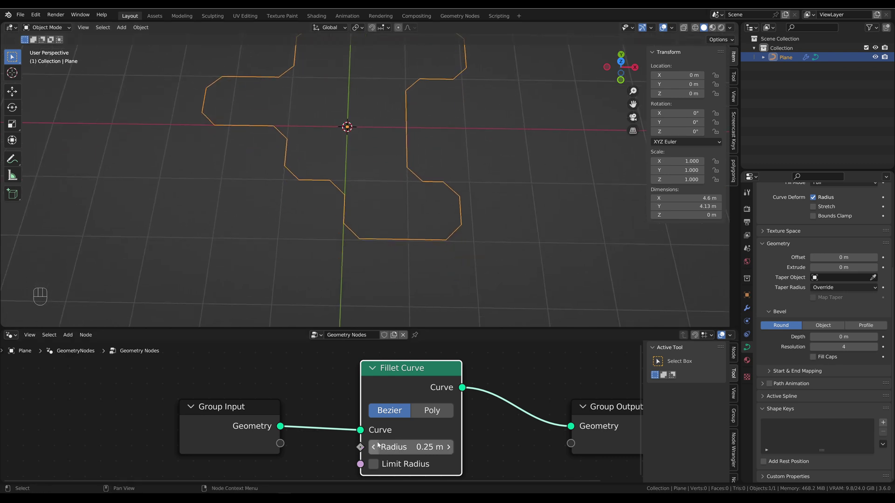
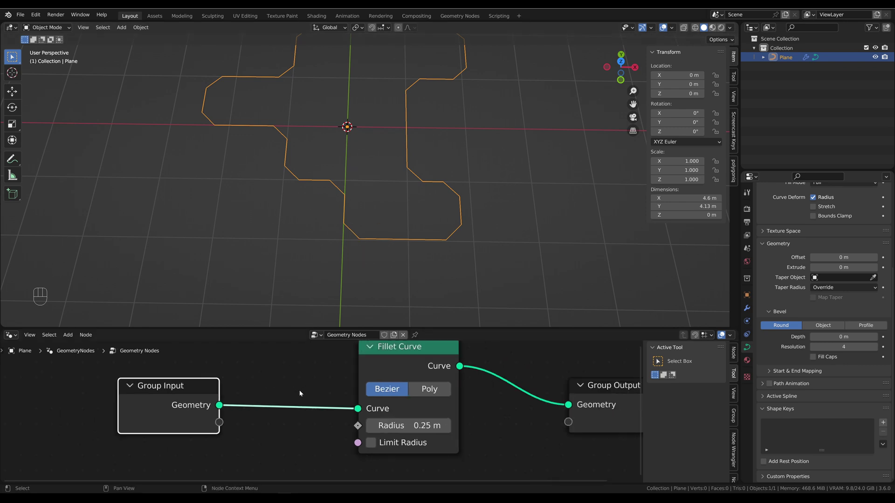
pyautogui.middleClick(324, 407)
pyautogui.moveTo(257, 397); pyautogui.dragTo(315, 394)
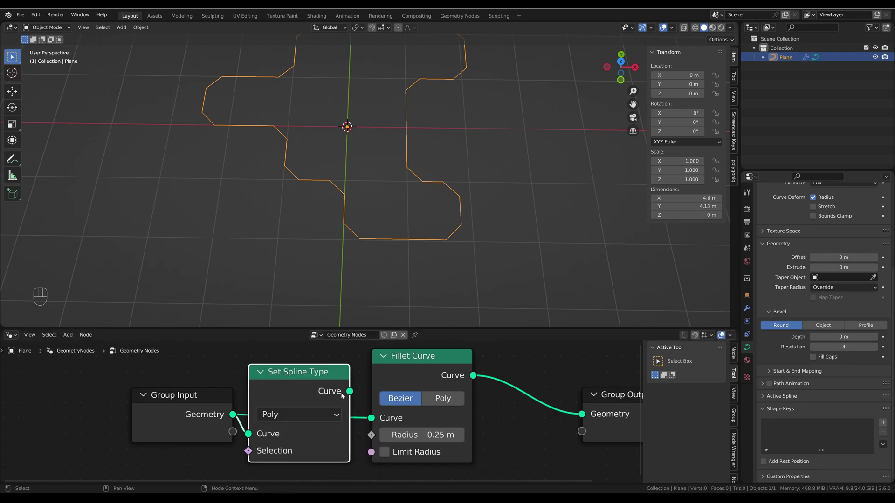
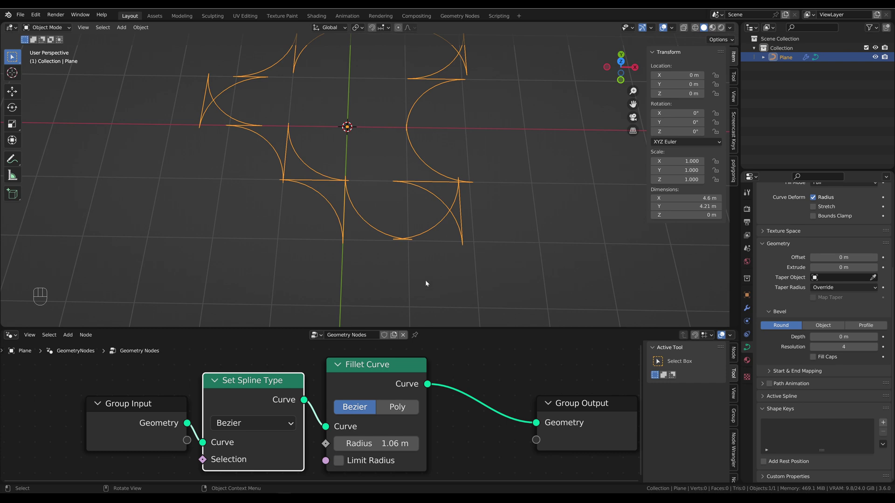
# Undo to shrink the Fillet Curve radius back down.
pyautogui.press('ctrl+z')
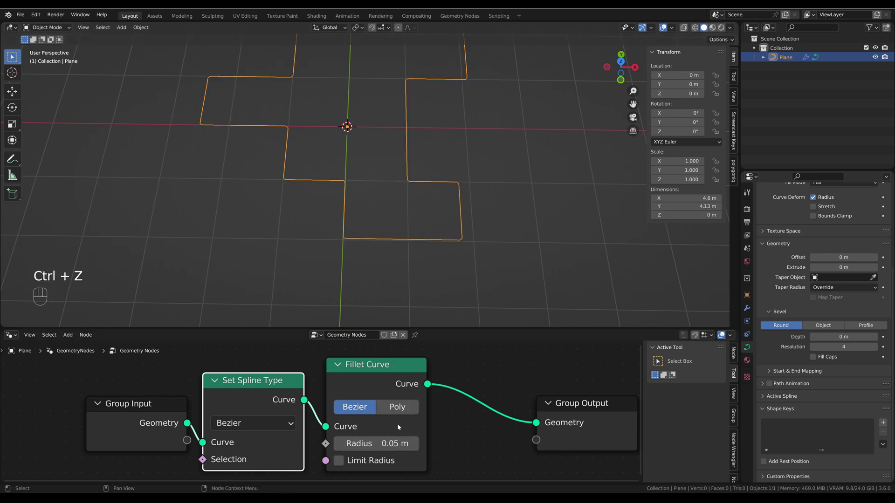
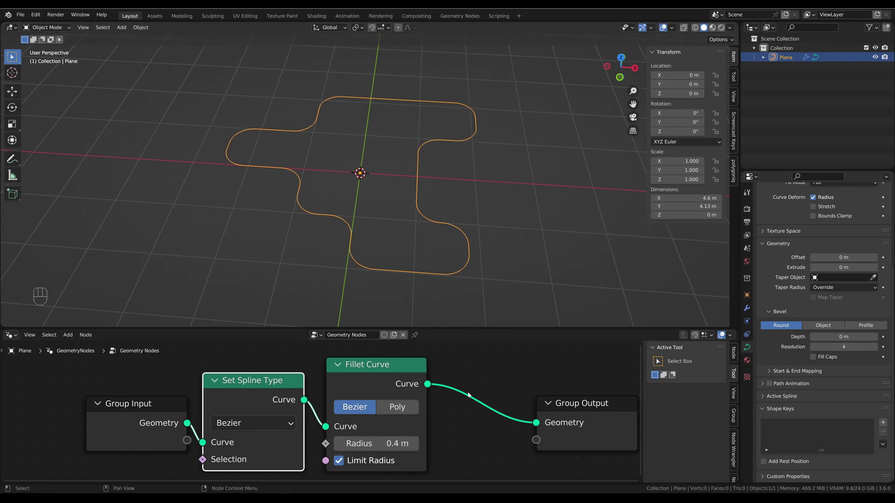
# Add a Fill Curve node after Fillet Curve set to N-gons, producing one filled face.
pyautogui.press('shift+a')
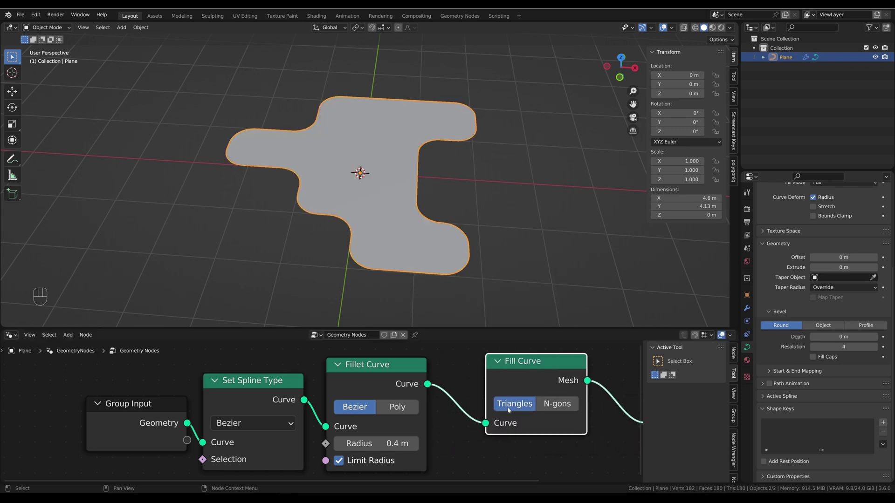
pyautogui.click(553, 410)
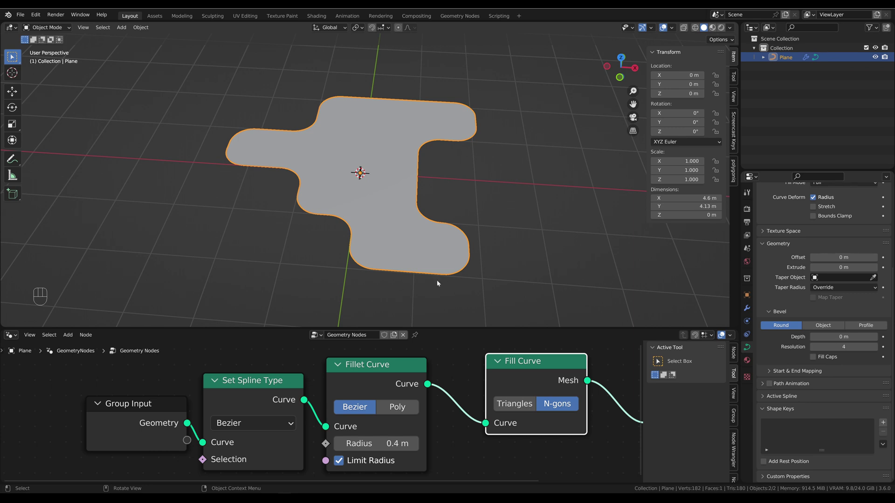
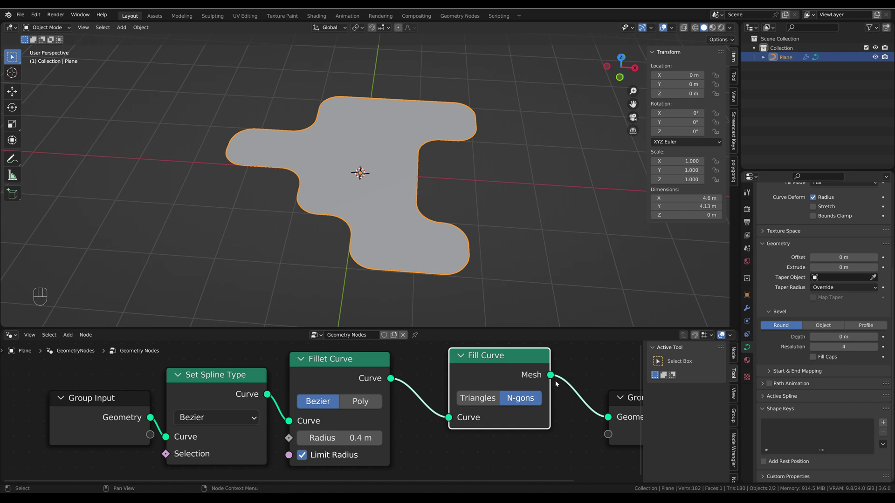
pyautogui.middleClick(470, 224)
pyautogui.click(463, 222)
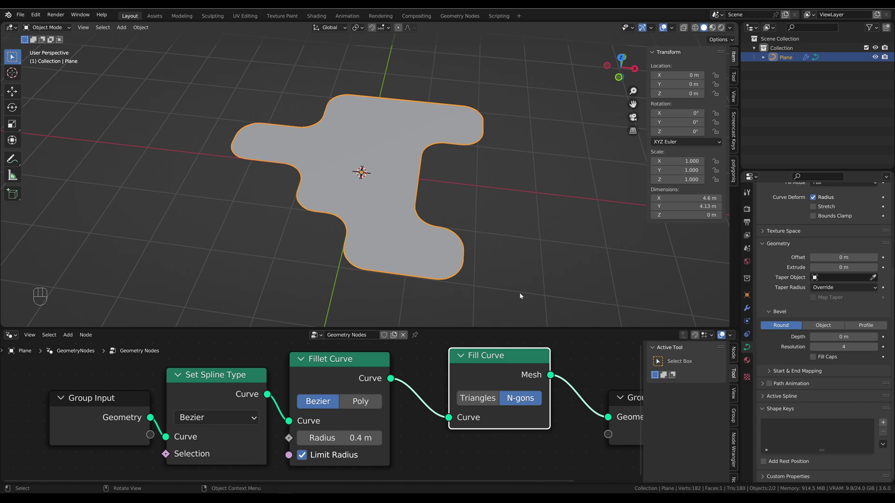
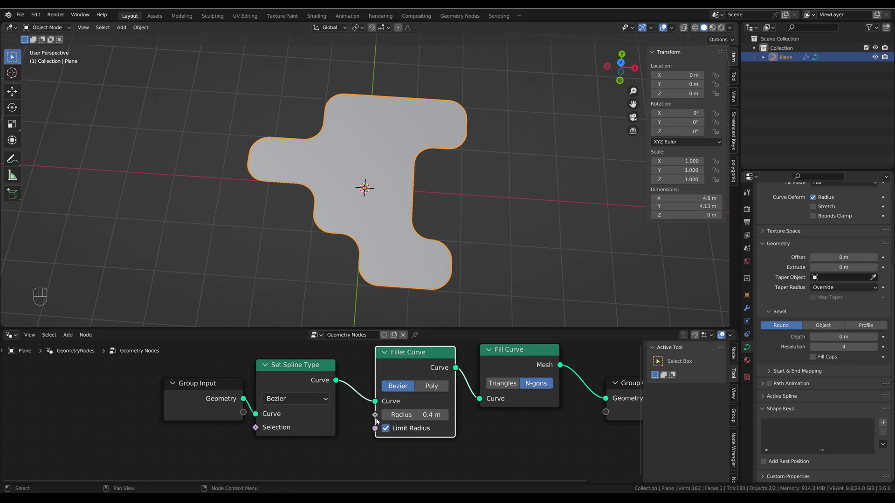
# Make room in the node tree and add a Curve Radius input node for the fillet.
pyautogui.moveTo(347, 475); pyautogui.dragTo(268, 434)
pyautogui.press('shift+a')
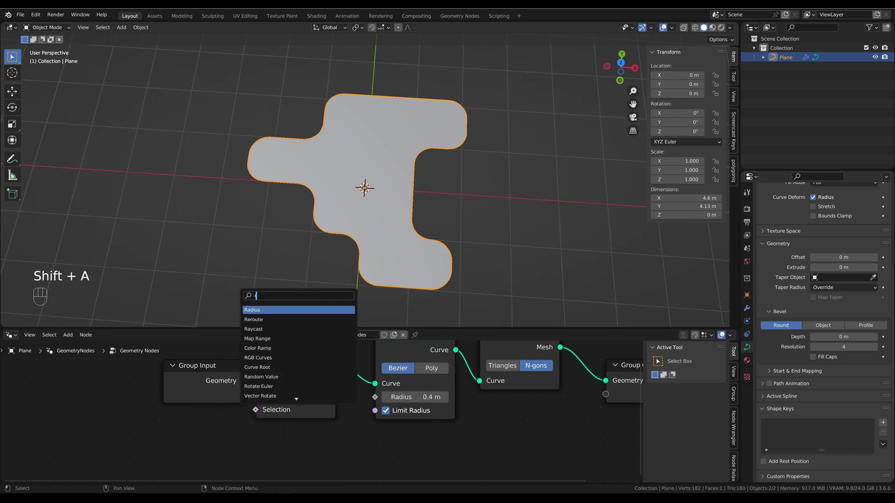
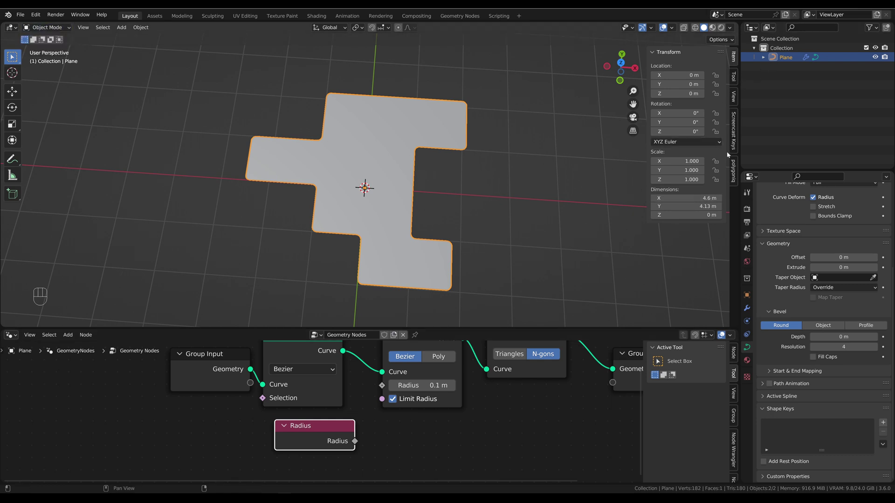
# Enter Edit Mode and wire the Radius node into Fillet Curve's Radius socket.
pyautogui.press('Tab')
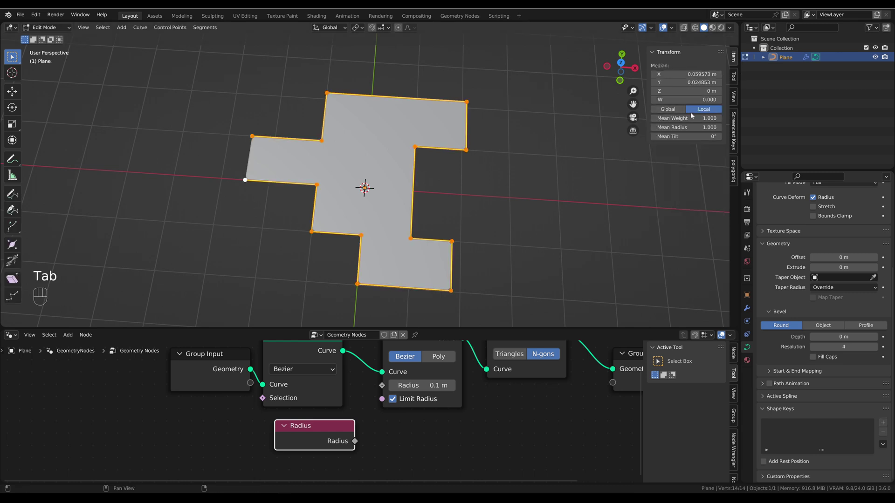
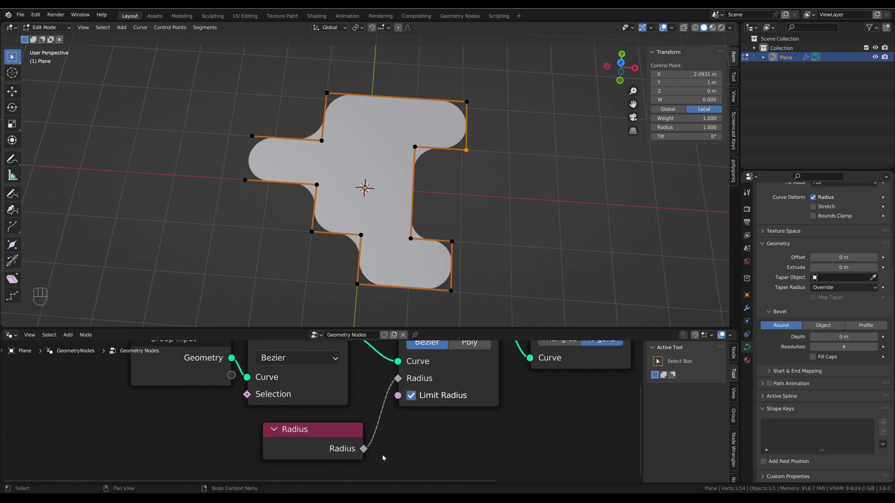
pyautogui.middleClick(382, 392)
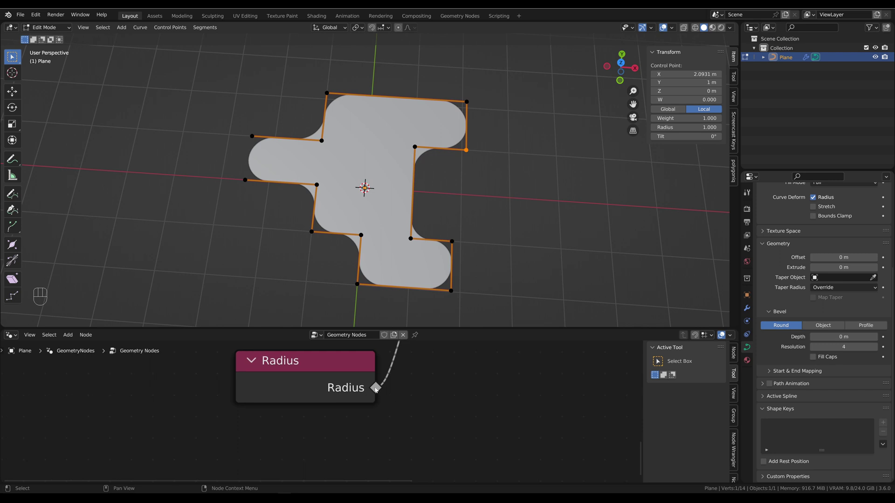